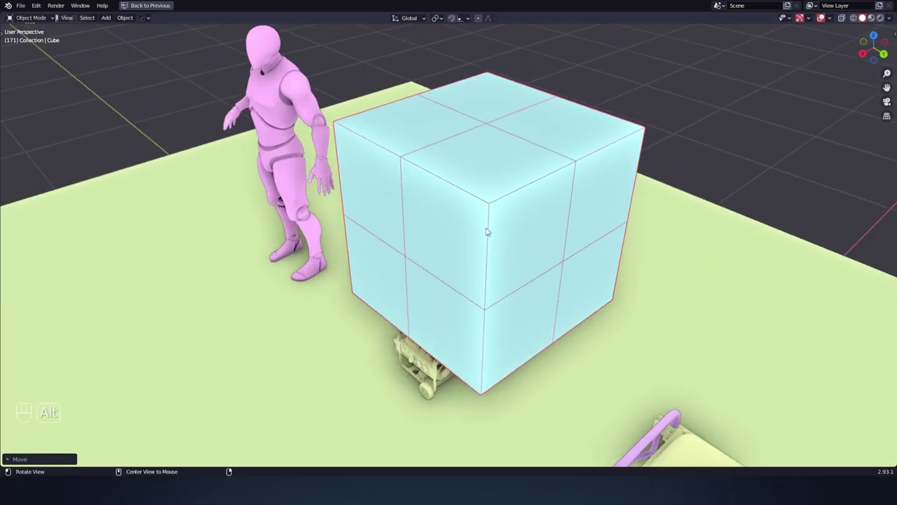
# View the lineup from the right side and move the 2 m reference cube over the small generator.
pyautogui.moveTo(438, 143); pyautogui.dragTo(420, 146)
pyautogui.click(425, 153)
pyautogui.click(436, 151)
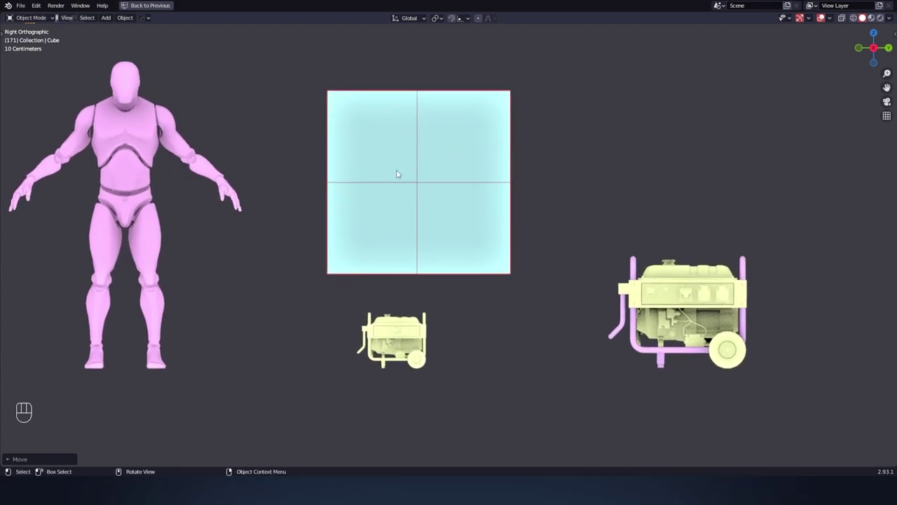
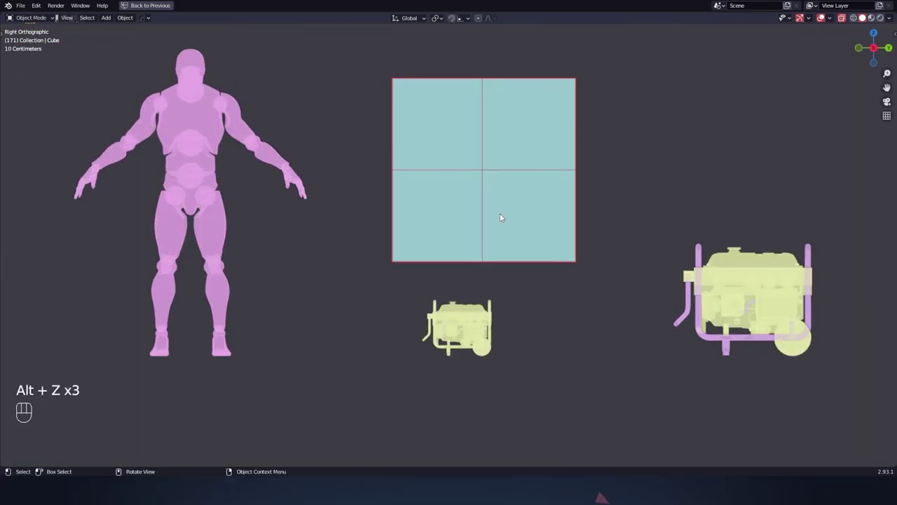
pyautogui.moveTo(507, 212); pyautogui.dragTo(509, 185)
# Zoom in on the cube and small generator, then orbit back to a perspective view.
pyautogui.click(544, 279)
pyautogui.moveTo(544, 279); pyautogui.dragTo(583, 242)
pyautogui.moveTo(583, 241); pyautogui.dragTo(581, 260)
pyautogui.moveTo(545, 256); pyautogui.dragTo(559, 298)
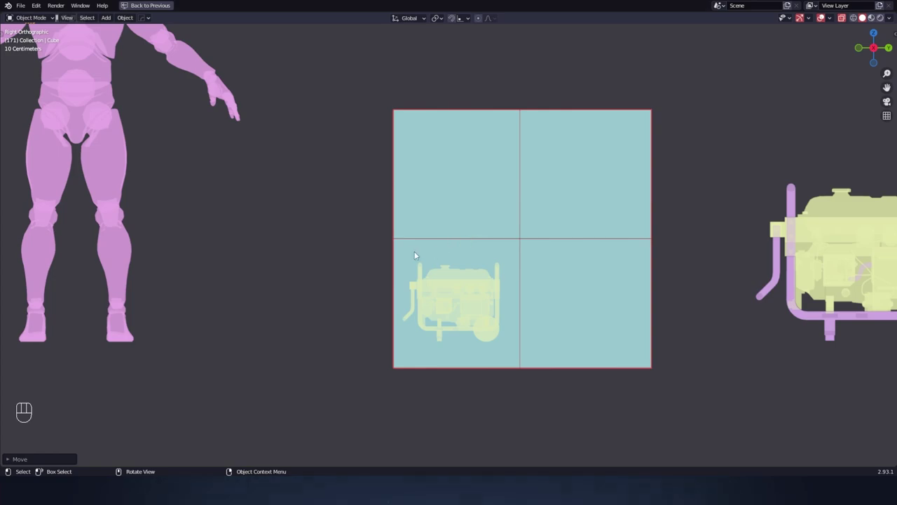
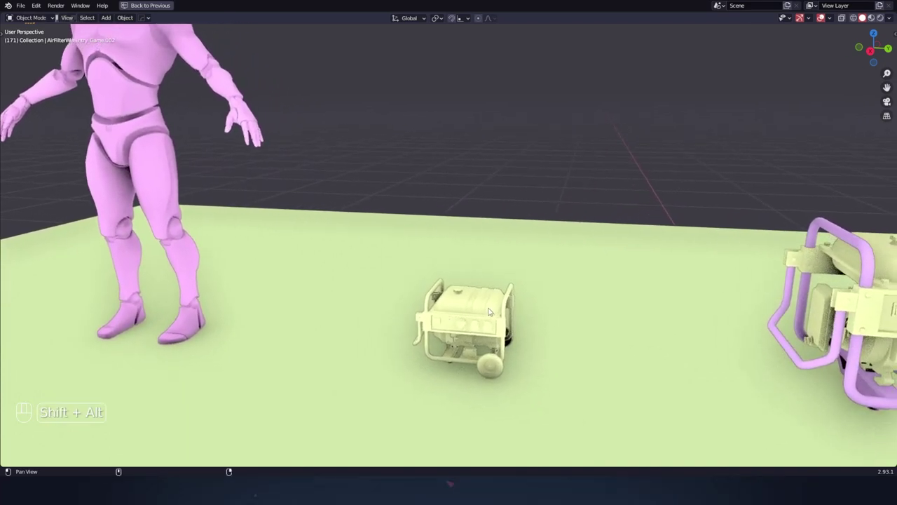
# Select the medium generator's panel, engine and wheel parts one by one.
pyautogui.click(515, 282)
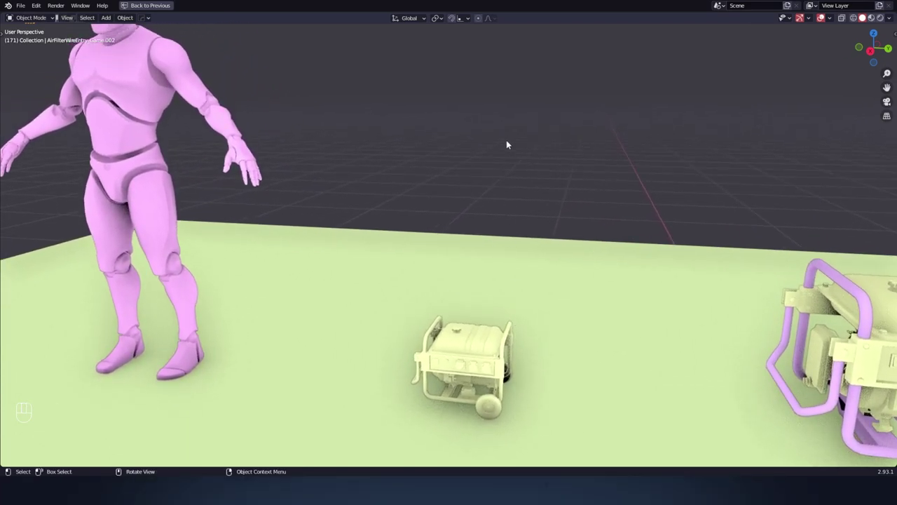
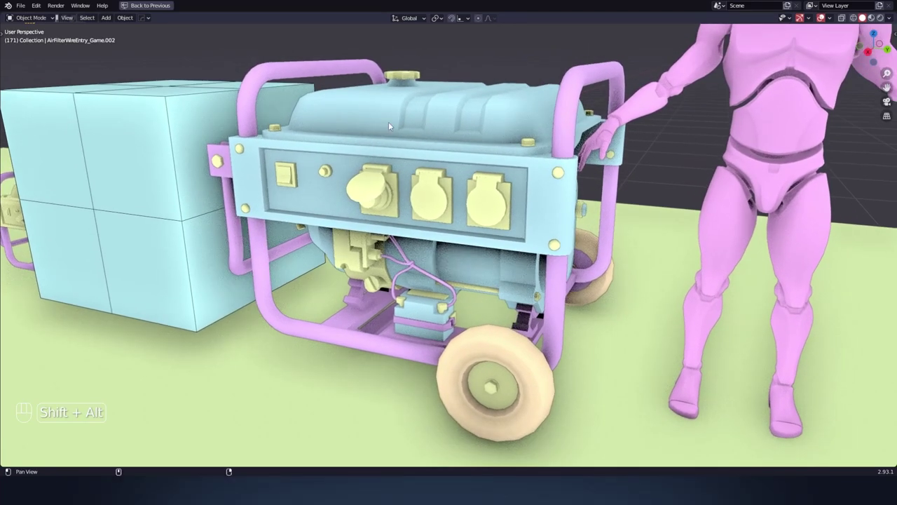
pyautogui.moveTo(436, 120); pyautogui.dragTo(404, 120)
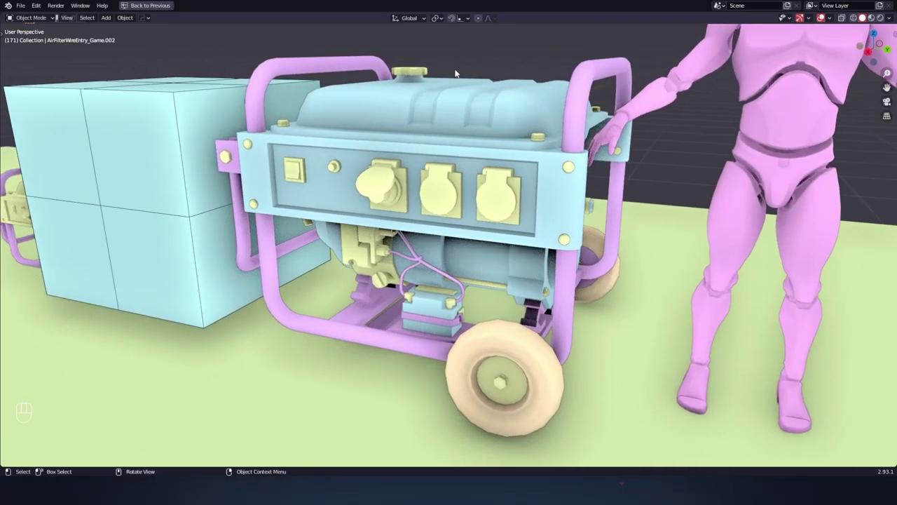
pyautogui.click(545, 114)
pyautogui.click(511, 91)
pyautogui.click(873, 52)
pyautogui.click(539, 83)
pyautogui.click(502, 129)
# Isolate the selected medium generator parts and view them from the right side.
pyautogui.press('alt+z')
pyautogui.click(465, 180)
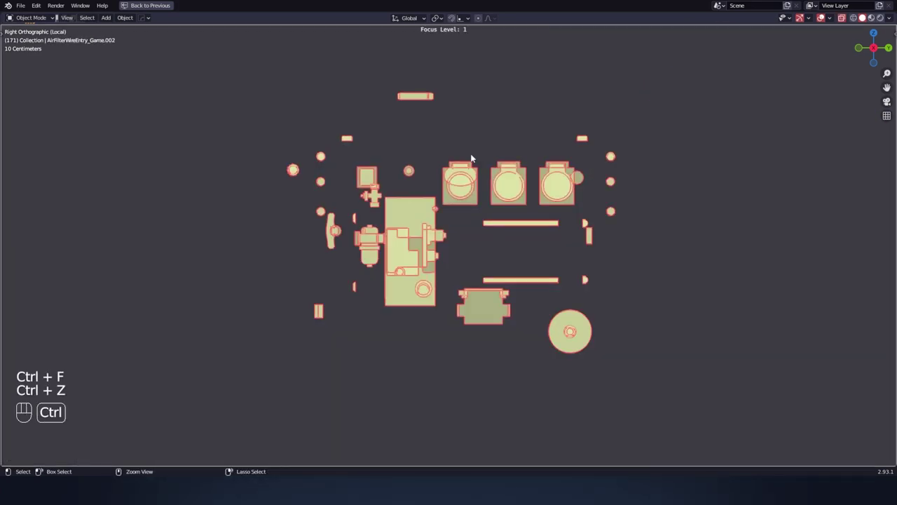
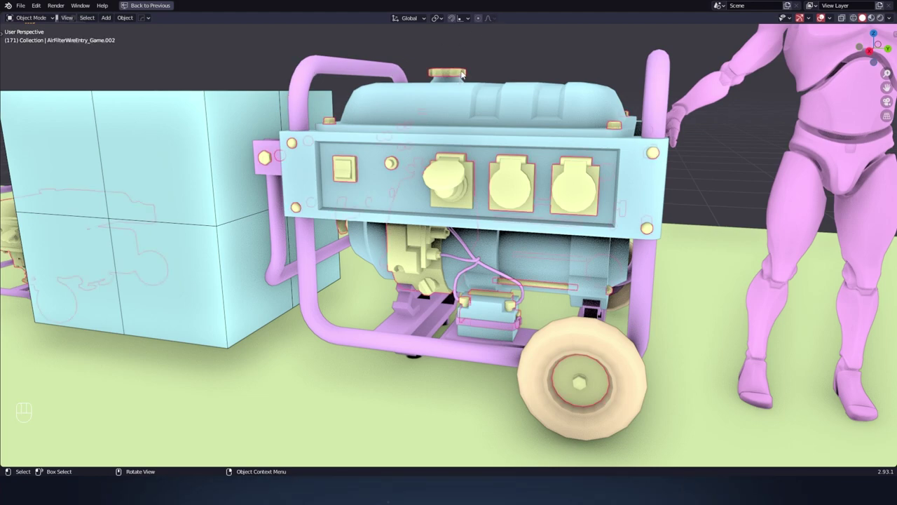
# Reveal the large generator and place it in the lineup beside the character.
pyautogui.moveTo(549, 42); pyautogui.dragTo(507, 119)
pyautogui.click(568, 121)
pyautogui.click(567, 131)
pyautogui.doubleClick(546, 146)
pyautogui.click(399, 295)
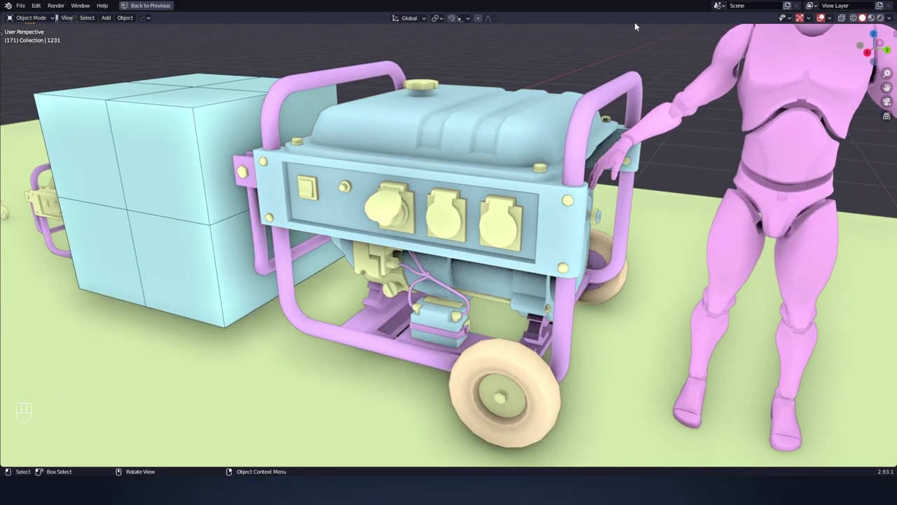
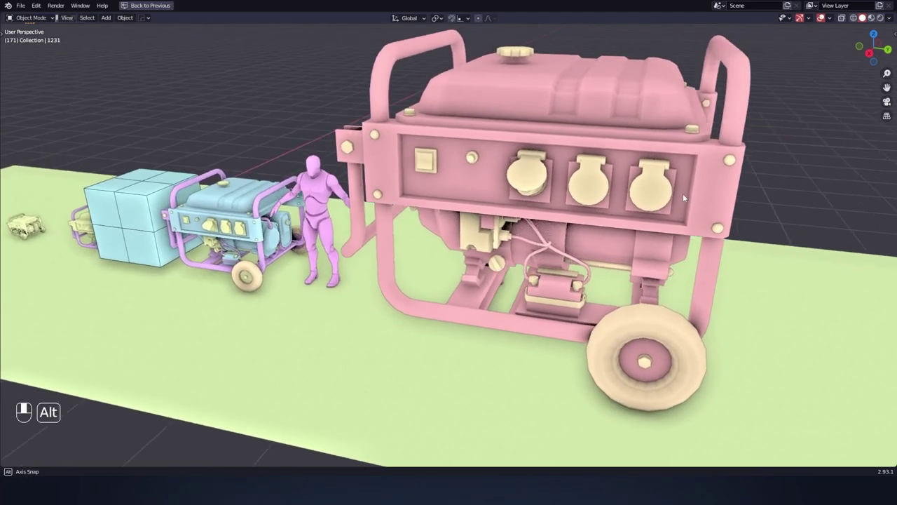
# Orbit around the lineup to face the large generator's front.
pyautogui.moveTo(692, 190); pyautogui.dragTo(679, 196)
pyautogui.moveTo(679, 204); pyautogui.dragTo(657, 205)
pyautogui.moveTo(497, 197); pyautogui.dragTo(531, 174)
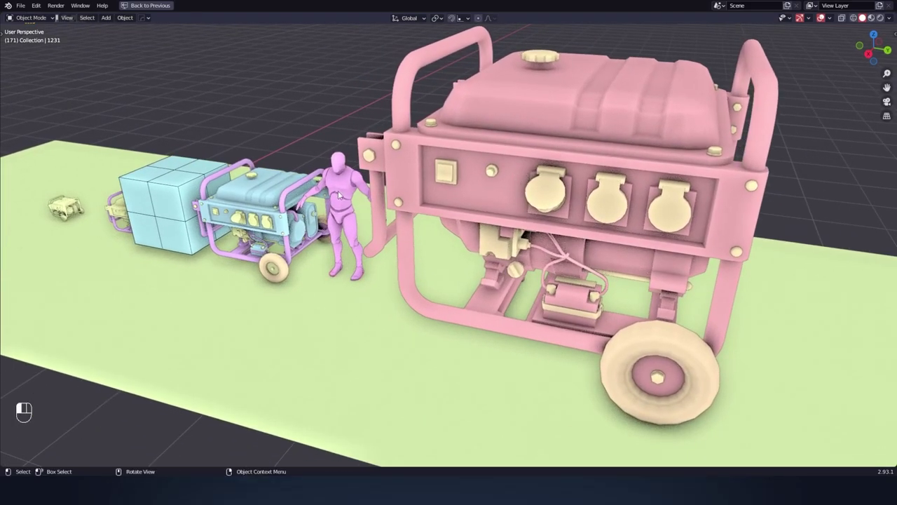
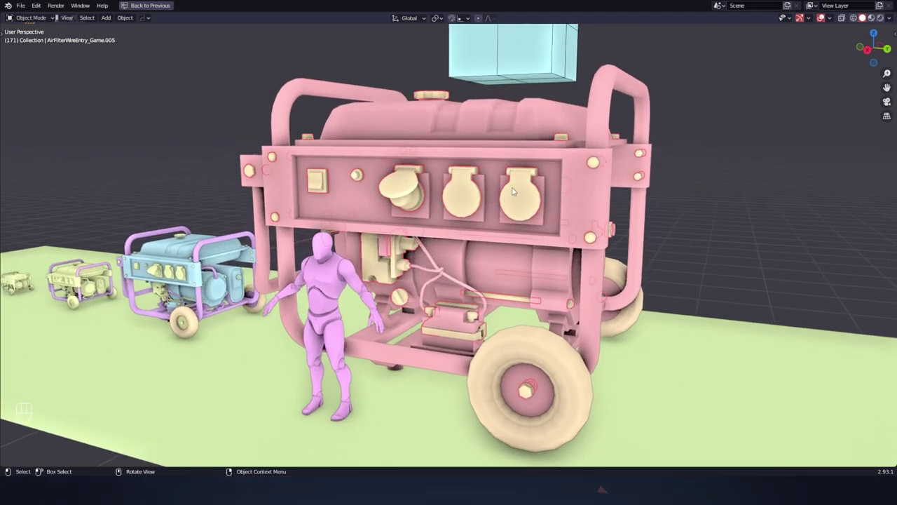
pyautogui.moveTo(748, 195); pyautogui.dragTo(654, 217)
pyautogui.middleClick(652, 222)
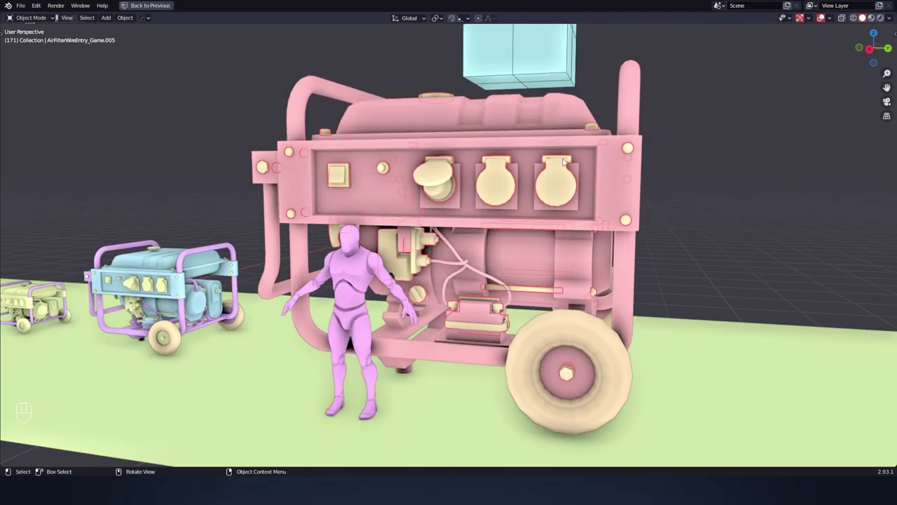
pyautogui.moveTo(709, 142); pyautogui.dragTo(692, 176)
# Select the large generator's parts with the reference cube and isolate them in Local View.
pyautogui.click(686, 184)
pyautogui.press('ctrl+f')
pyautogui.click(631, 129)
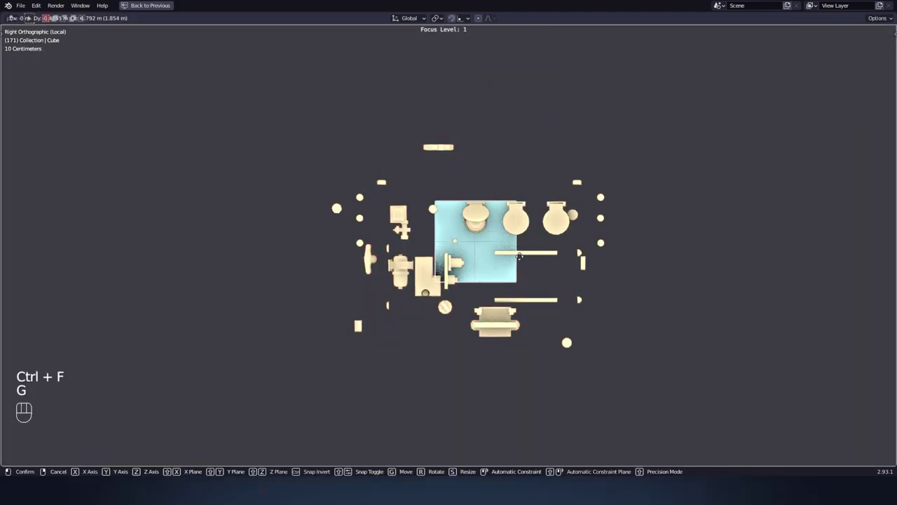
# Move the reference cube to sit just above the large generator's isolated parts.
pyautogui.click(524, 259)
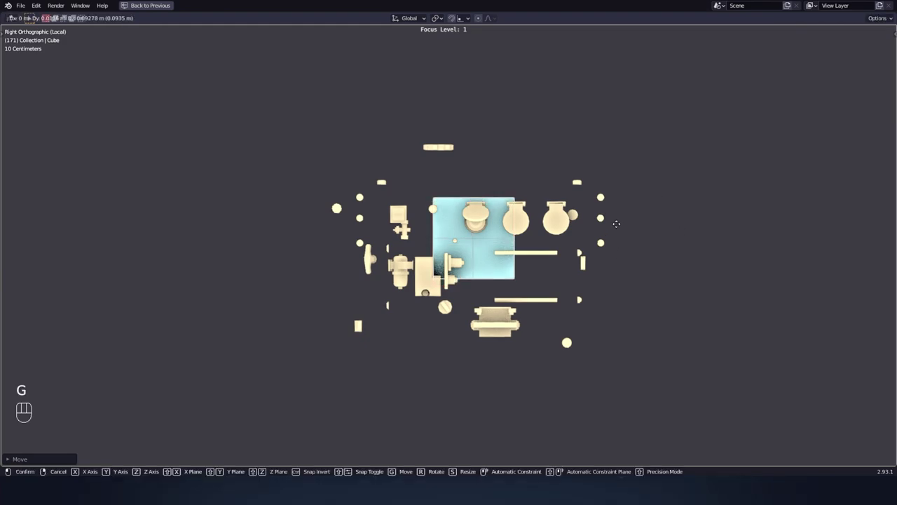
pyautogui.click(666, 107)
pyautogui.click(642, 127)
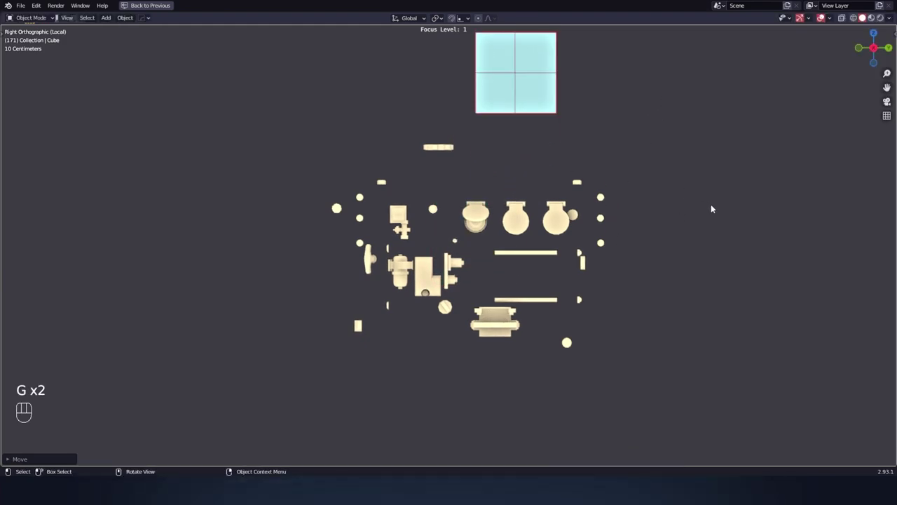
pyautogui.moveTo(687, 163); pyautogui.dragTo(676, 198)
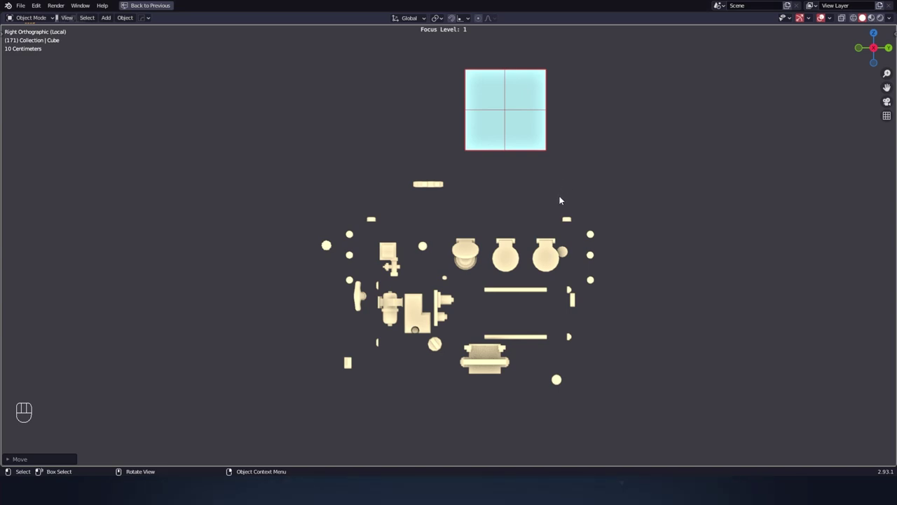
pyautogui.moveTo(559, 204); pyautogui.dragTo(559, 178)
pyautogui.click(561, 225)
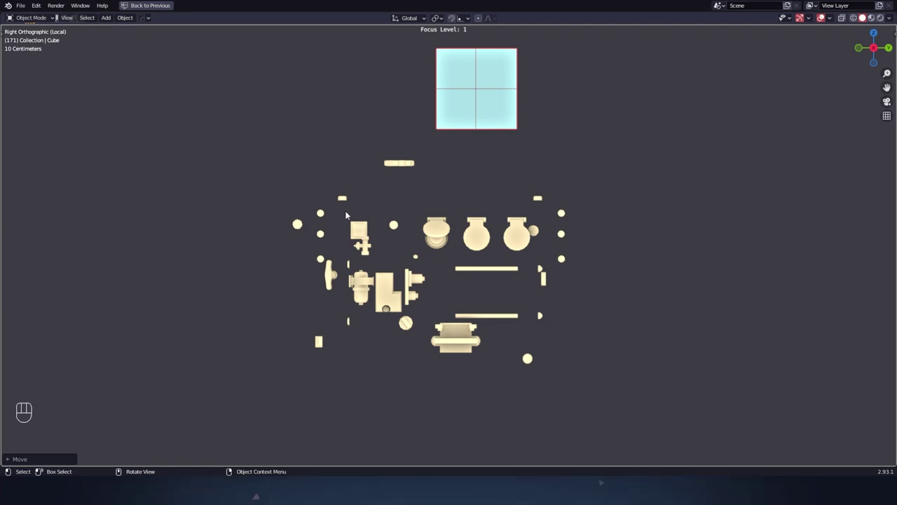
# Orbit the isolated parts and cube to inspect them in perspective.
pyautogui.moveTo(639, 235); pyautogui.dragTo(651, 261)
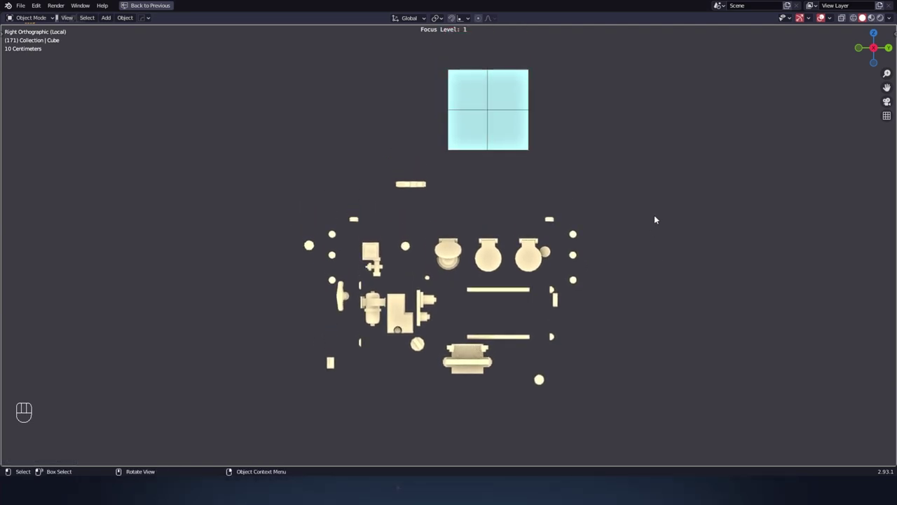
pyautogui.click(601, 322)
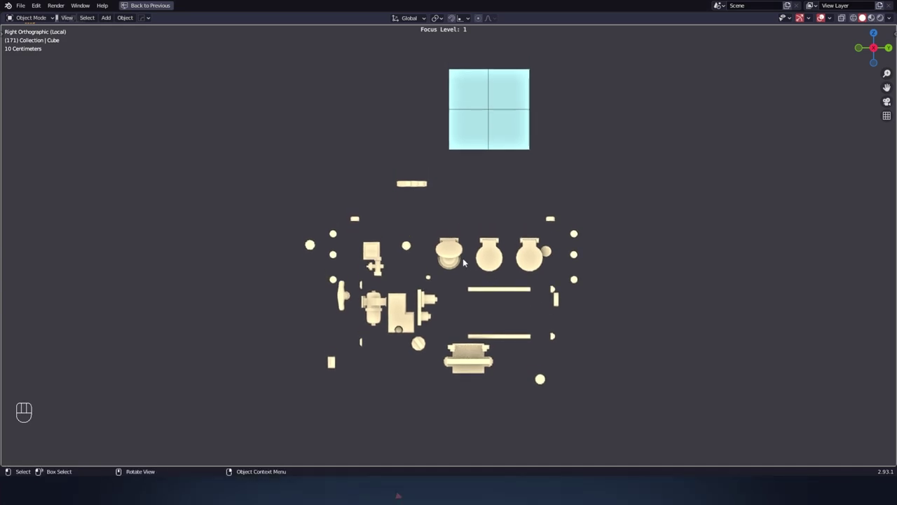
pyautogui.click(455, 185)
pyautogui.moveTo(459, 212); pyautogui.dragTo(441, 234)
pyautogui.moveTo(432, 239); pyautogui.dragTo(457, 171)
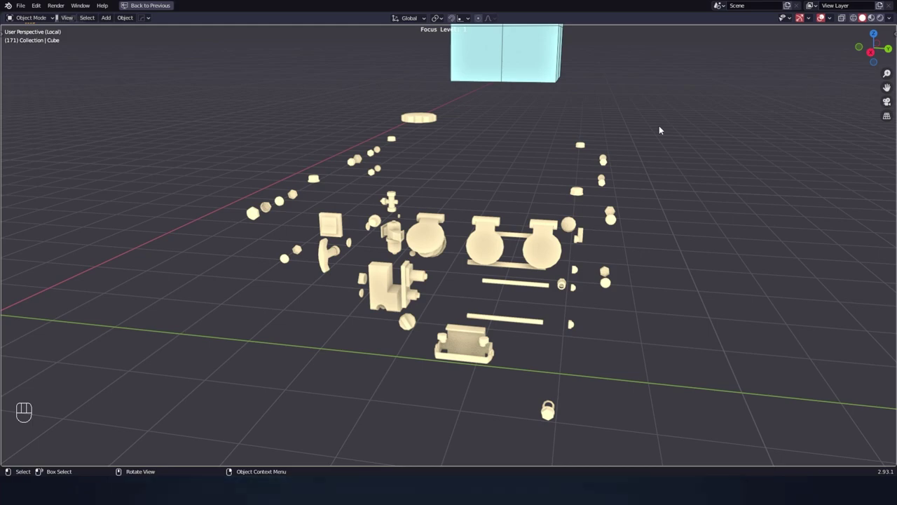
pyautogui.middleClick(665, 139)
pyautogui.middleClick(660, 147)
pyautogui.moveTo(660, 140); pyautogui.dragTo(662, 117)
pyautogui.click(662, 117)
# Leave Local View and frame the large generator front-on beside the character.
pyautogui.press('ctrl+f')
pyautogui.click(562, 129)
pyautogui.moveTo(444, 188); pyautogui.dragTo(461, 188)
pyautogui.moveTo(421, 194); pyautogui.dragTo(441, 203)
pyautogui.middleClick(552, 202)
pyautogui.moveTo(549, 203); pyautogui.dragTo(497, 199)
pyautogui.moveTo(498, 198); pyautogui.dragTo(499, 207)
pyautogui.middleClick(500, 206)
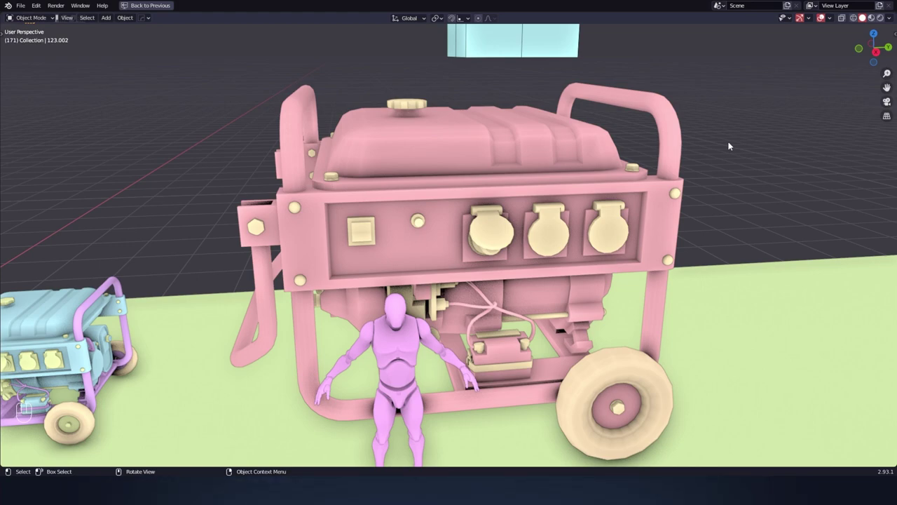
pyautogui.middleClick(741, 126)
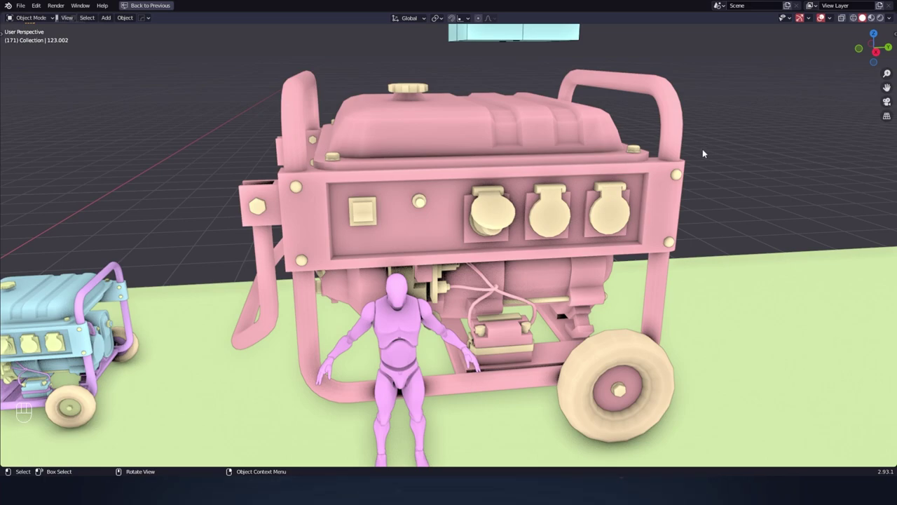
pyautogui.moveTo(650, 210); pyautogui.dragTo(712, 204)
pyautogui.doubleClick(605, 163)
pyautogui.moveTo(472, 204); pyautogui.dragTo(436, 195)
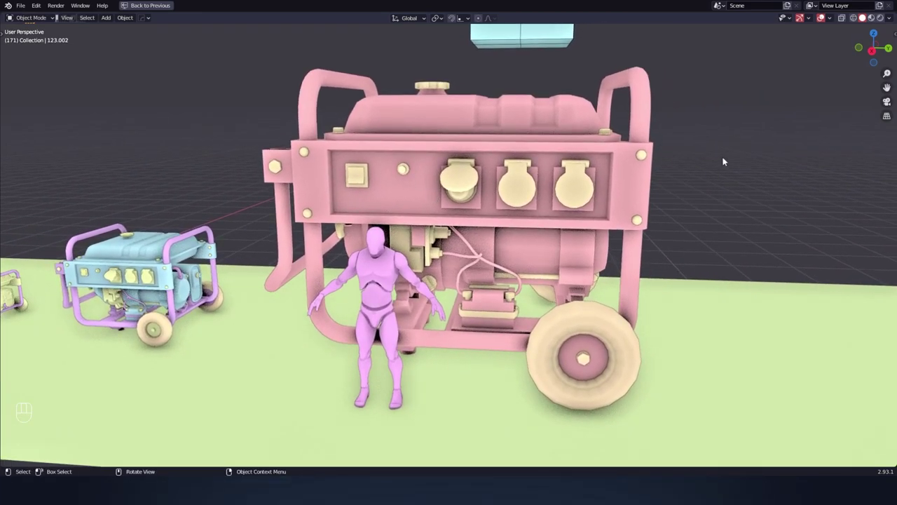
pyautogui.moveTo(701, 121); pyautogui.dragTo(694, 132)
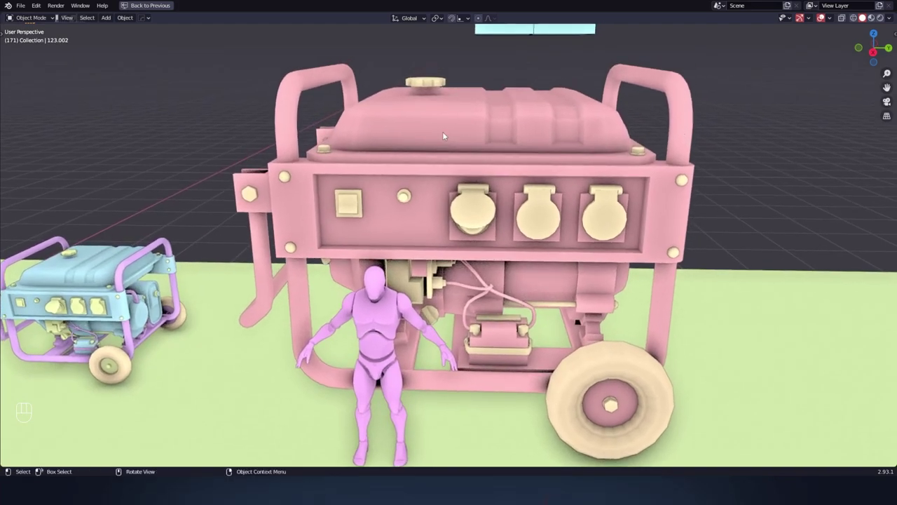
pyautogui.moveTo(519, 132); pyautogui.dragTo(485, 148)
pyautogui.moveTo(494, 153); pyautogui.dragTo(526, 146)
pyautogui.moveTo(518, 156); pyautogui.dragTo(492, 180)
pyautogui.moveTo(494, 184); pyautogui.dragTo(524, 190)
pyautogui.click(521, 189)
pyautogui.moveTo(444, 91); pyautogui.dragTo(448, 102)
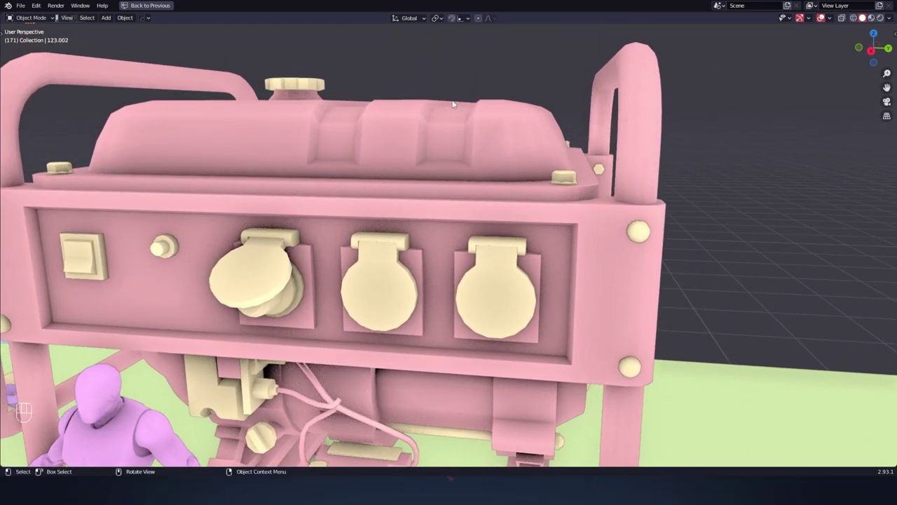
pyautogui.click(489, 172)
pyautogui.moveTo(492, 173); pyautogui.dragTo(505, 183)
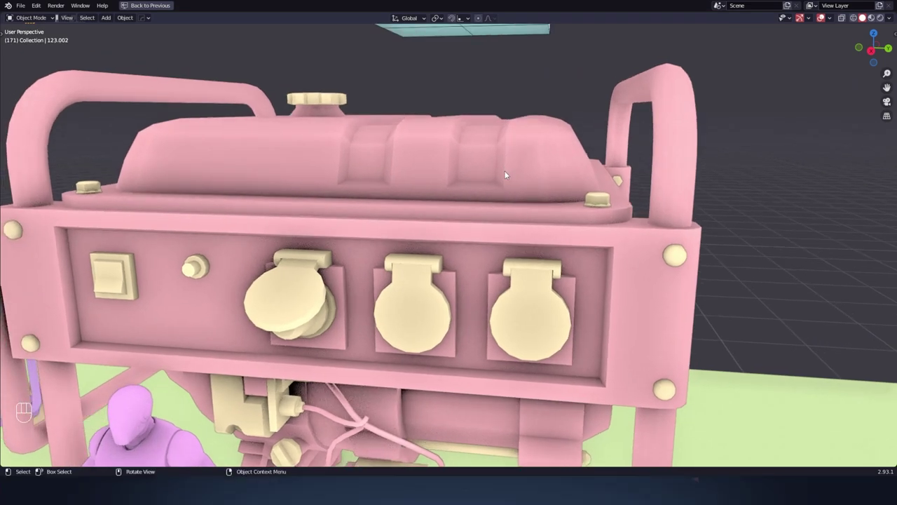
pyautogui.middleClick(513, 165)
pyautogui.click(515, 152)
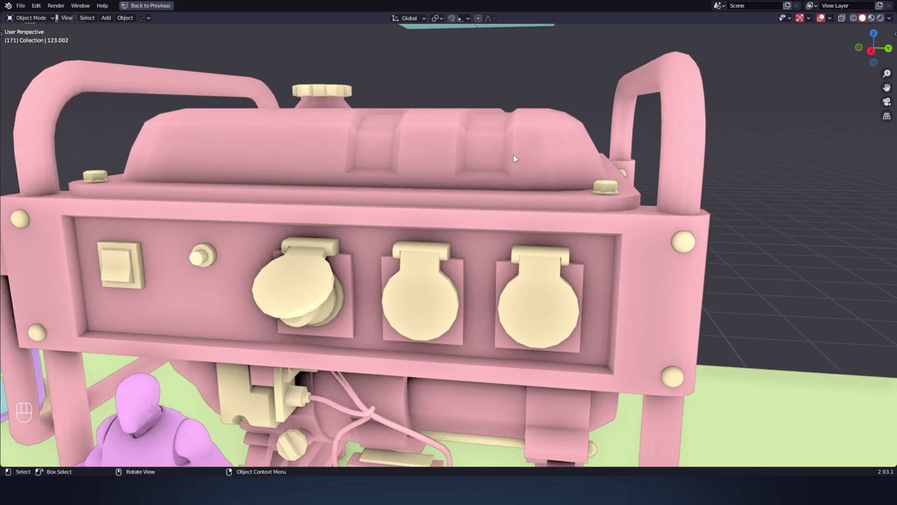
pyautogui.click(519, 151)
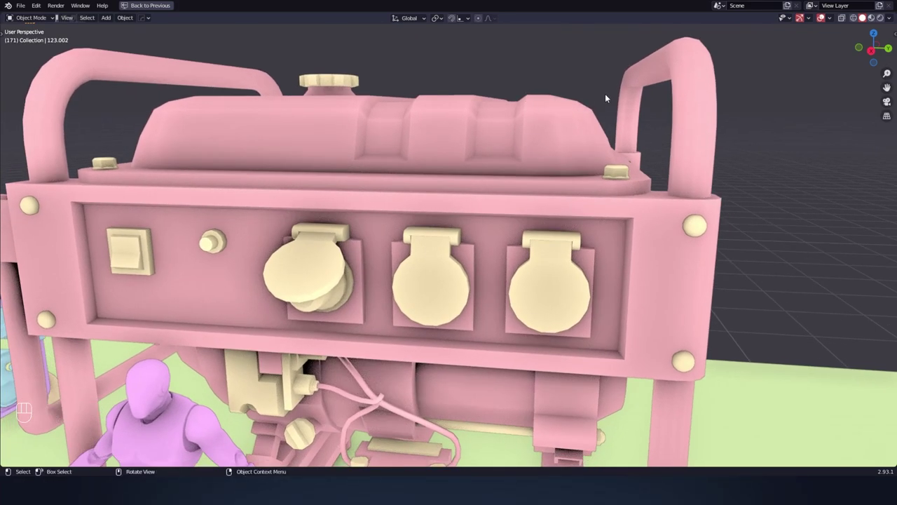
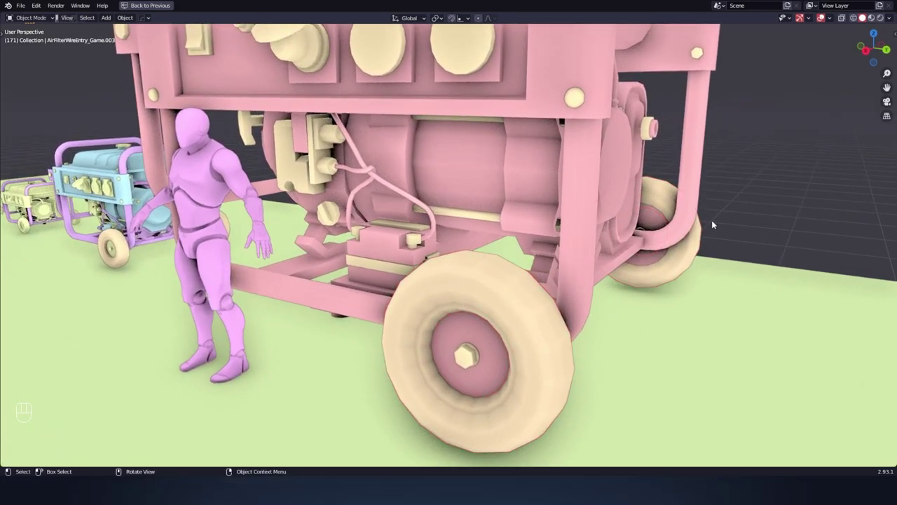
pyautogui.click(339, 184)
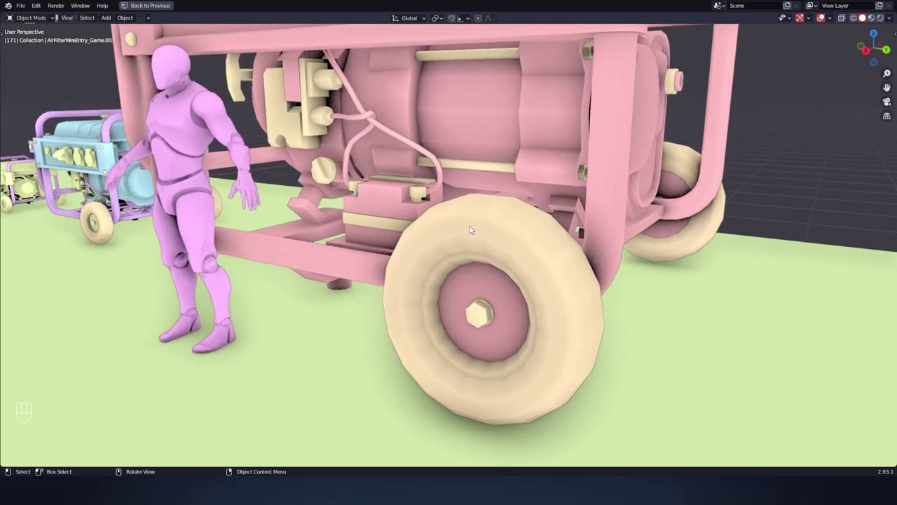
pyautogui.click(302, 216)
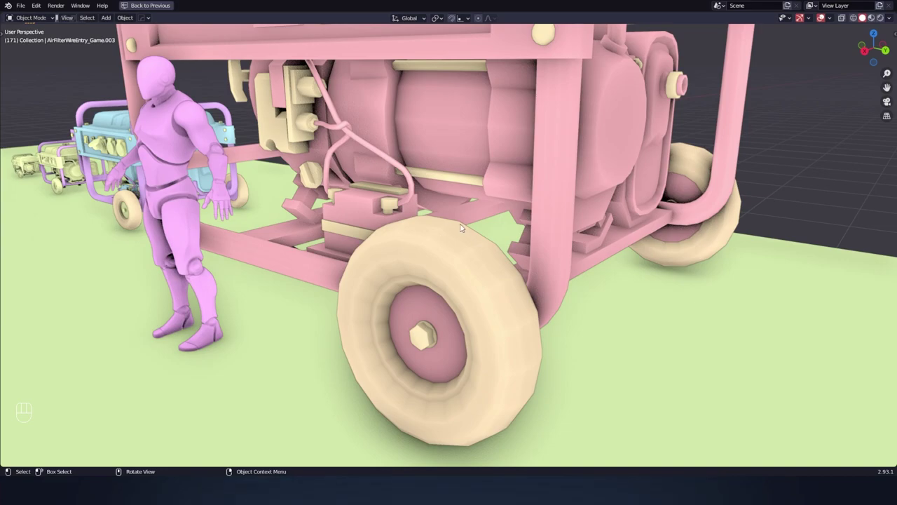
pyautogui.moveTo(529, 238); pyautogui.dragTo(547, 272)
pyautogui.click(544, 284)
pyautogui.doubleClick(535, 290)
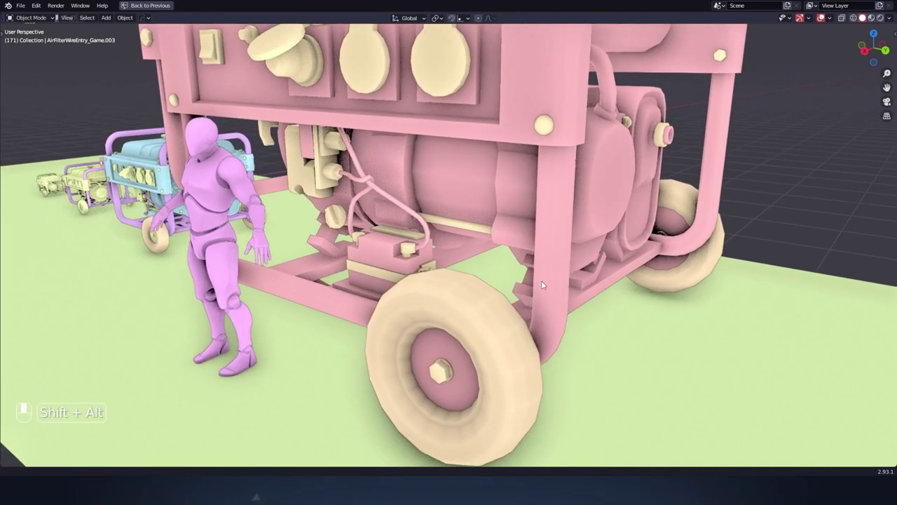
pyautogui.moveTo(782, 161); pyautogui.dragTo(775, 212)
pyautogui.moveTo(715, 221); pyautogui.dragTo(730, 225)
pyautogui.moveTo(730, 225); pyautogui.dragTo(710, 232)
pyautogui.middleClick(713, 233)
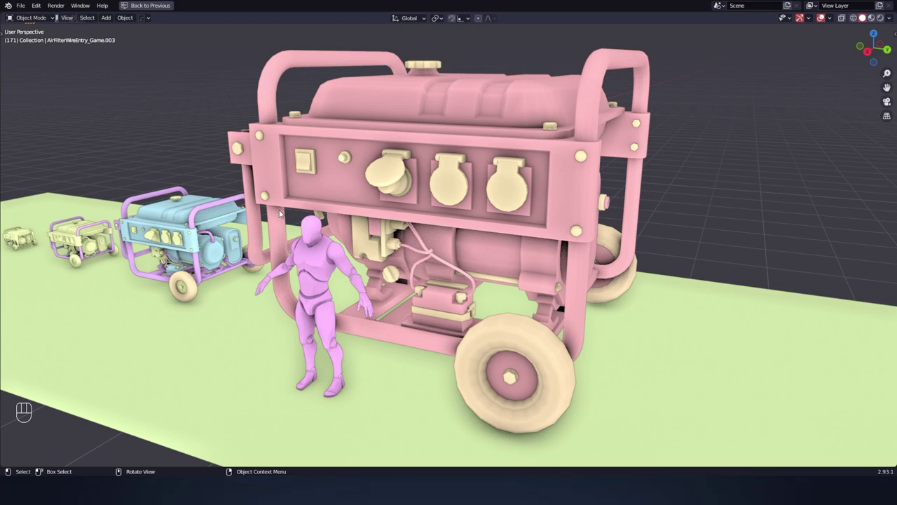
# Select the large pink generator and start moving a copy beside the original.
pyautogui.click(779, 181)
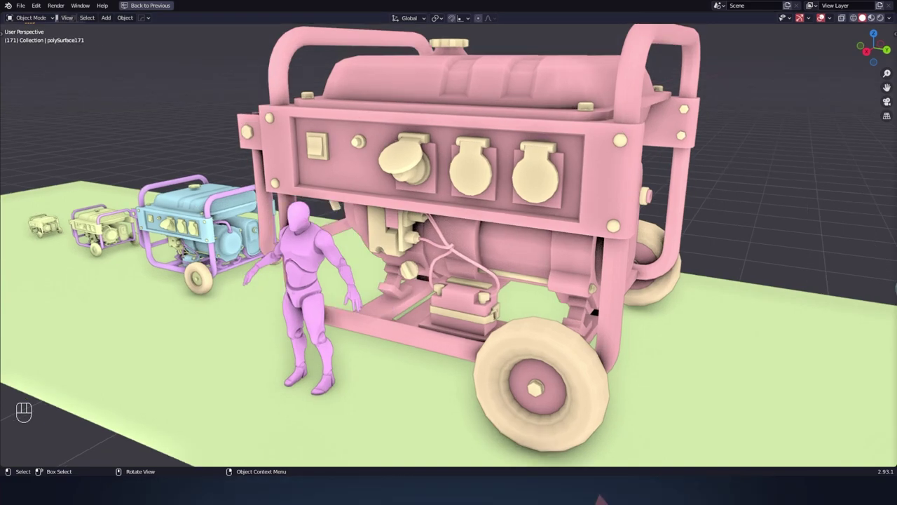
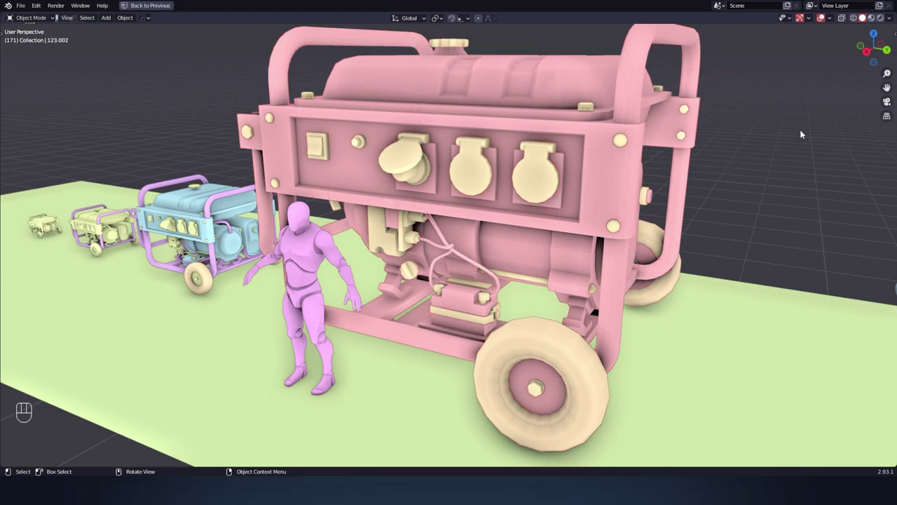
pyautogui.press('g')
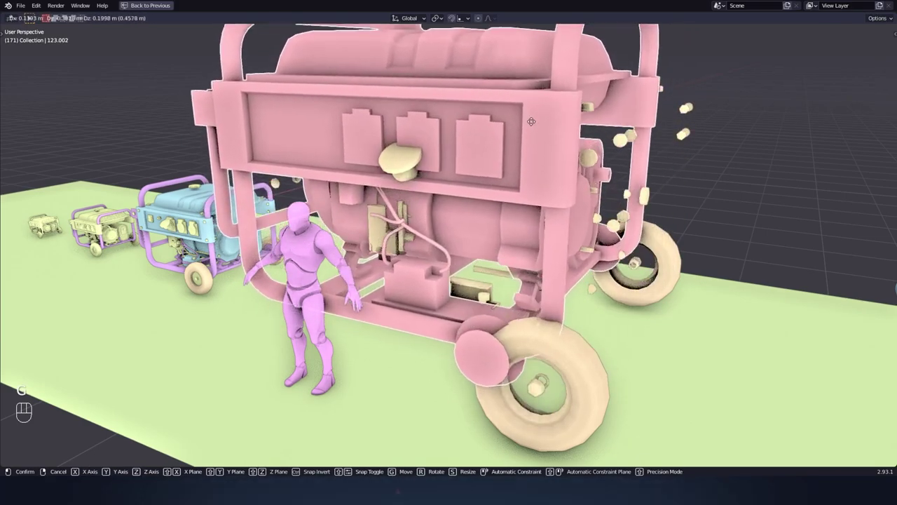
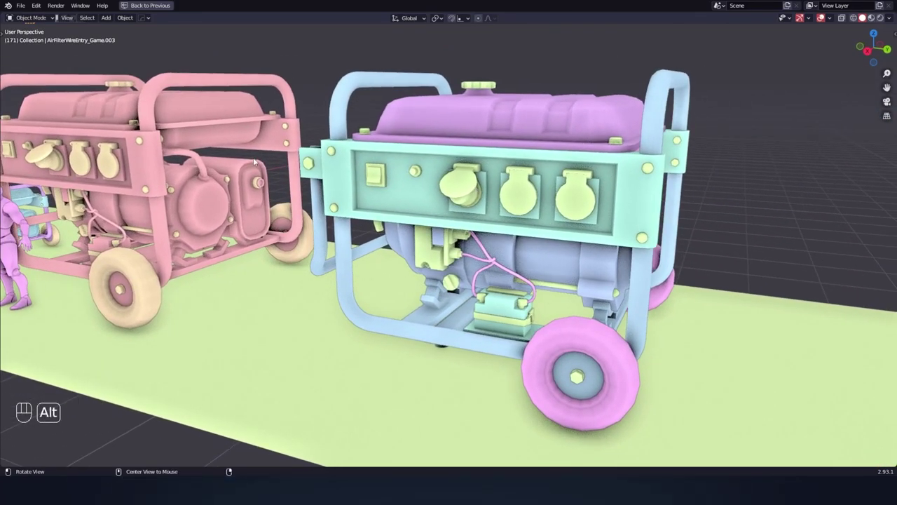
pyautogui.click(360, 117)
pyautogui.middleClick(356, 112)
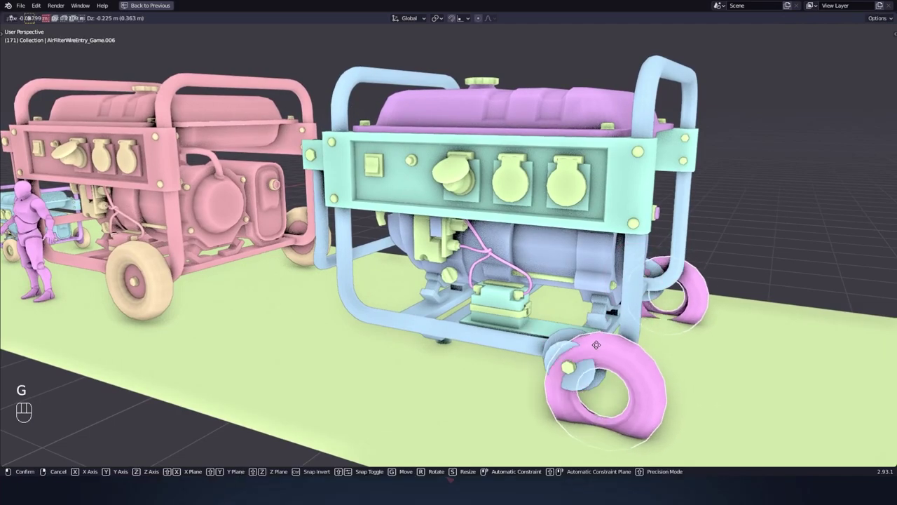
pyautogui.click(252, 240)
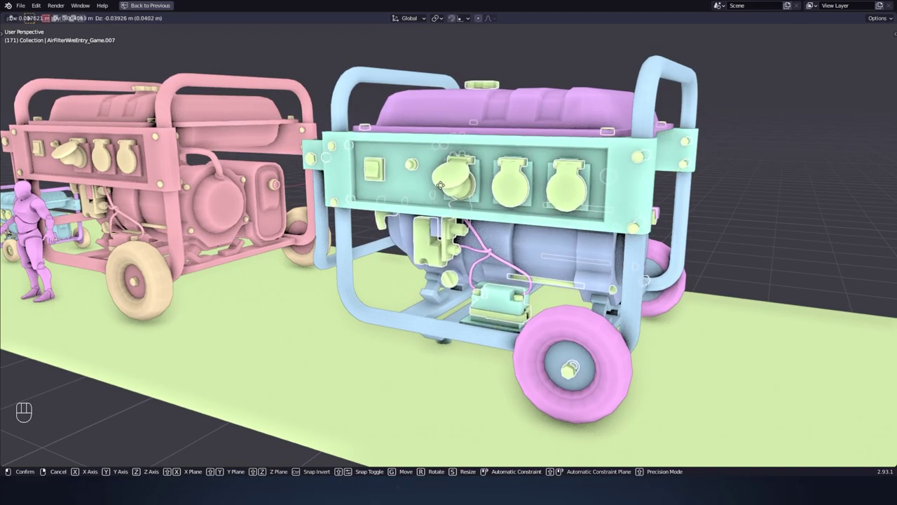
pyautogui.click(254, 241)
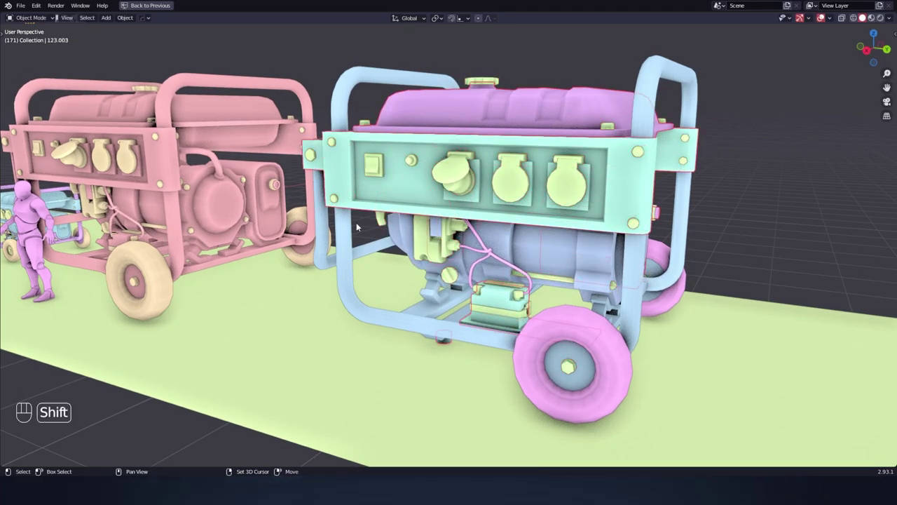
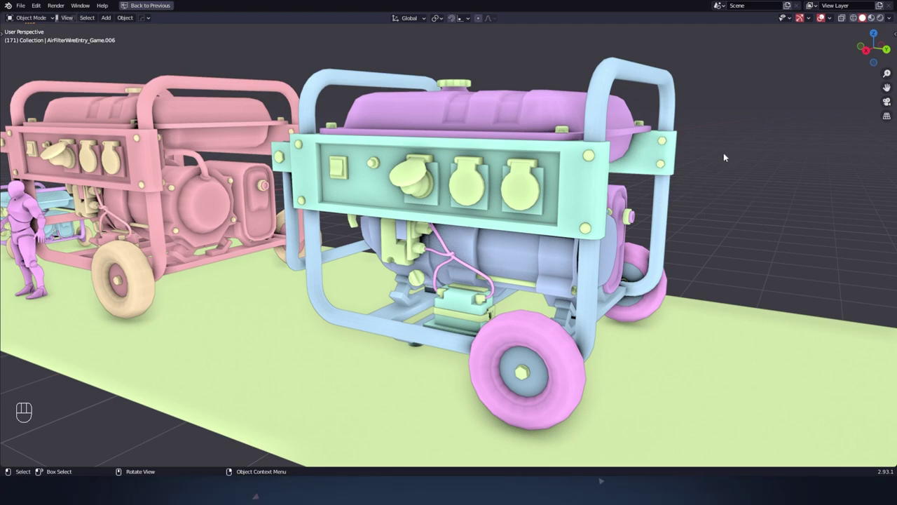
pyautogui.click(771, 138)
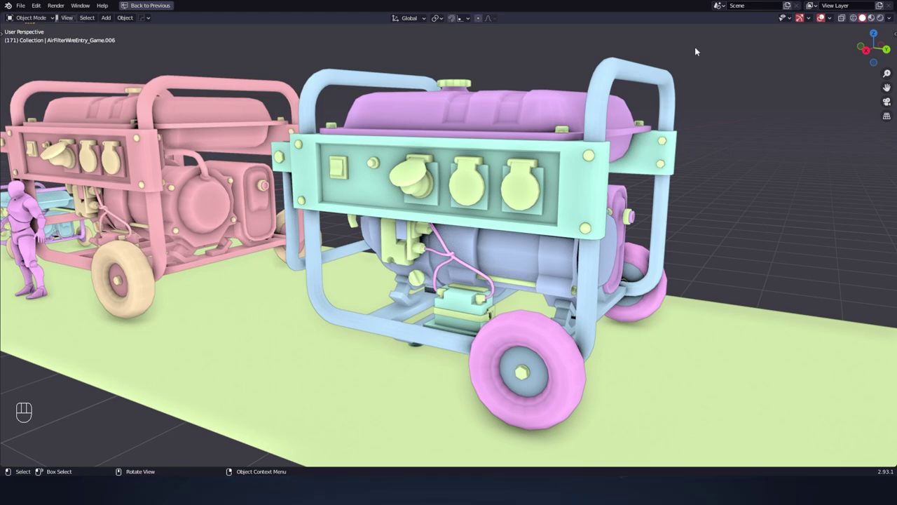
pyautogui.middleClick(733, 98)
pyautogui.moveTo(728, 102); pyautogui.dragTo(737, 91)
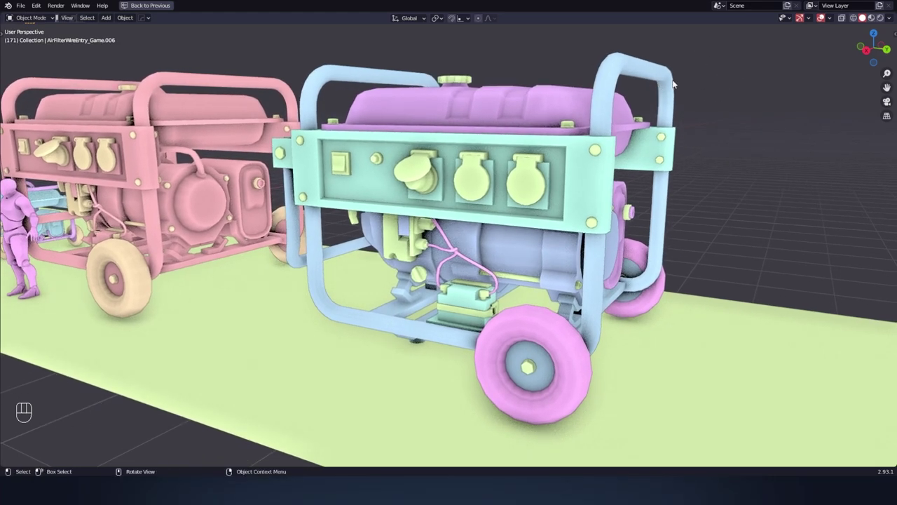
pyautogui.moveTo(755, 114); pyautogui.dragTo(745, 134)
pyautogui.middleClick(745, 135)
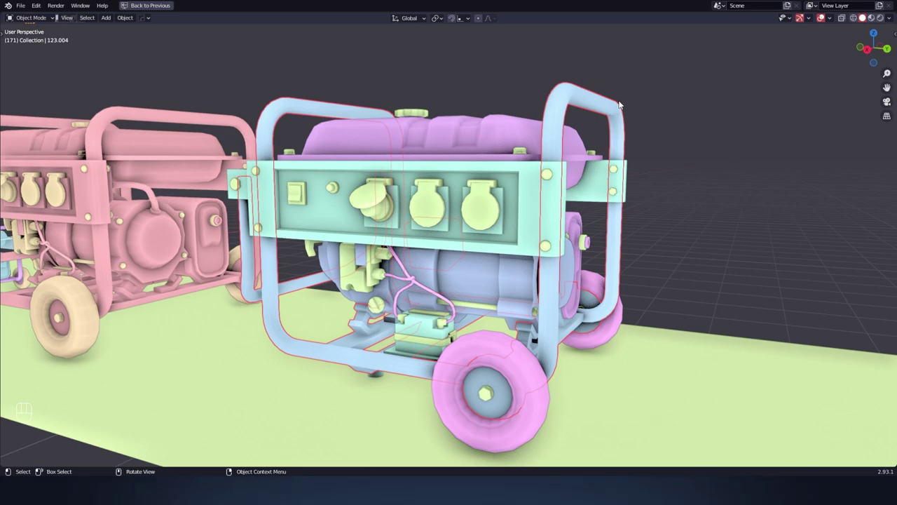
# Start moving the blue-framed generator copy toward the cyan reference cube.
pyautogui.press('g')
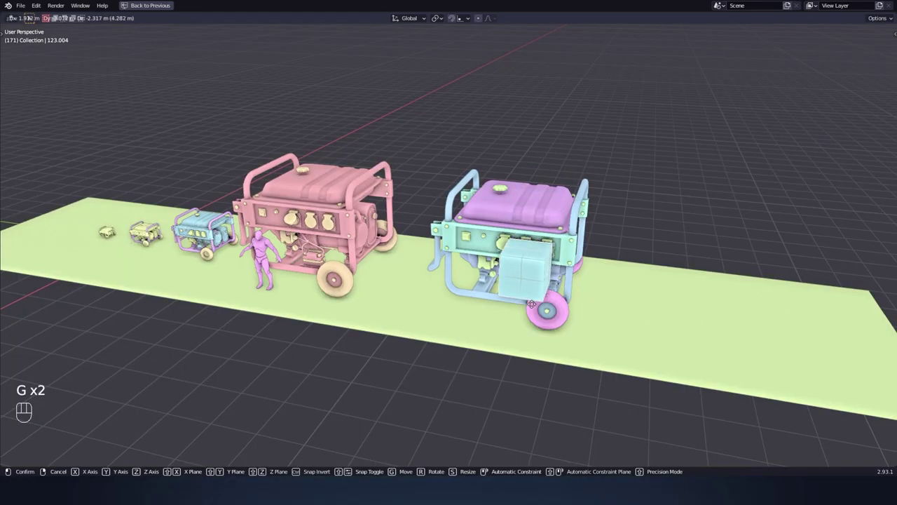
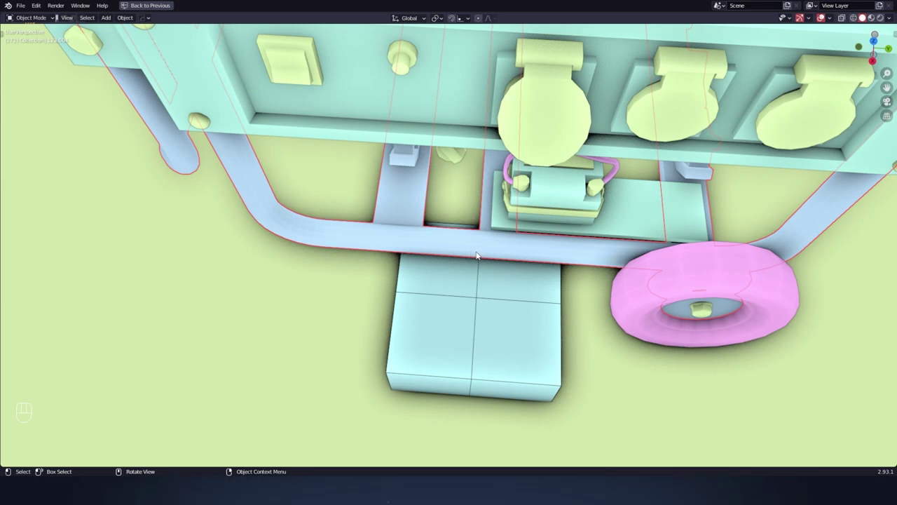
# Orbit under and around the generator copy, ending front-on at ground level.
pyautogui.middleClick(565, 279)
pyautogui.middleClick(496, 271)
pyautogui.middleClick(488, 211)
pyautogui.middleClick(446, 236)
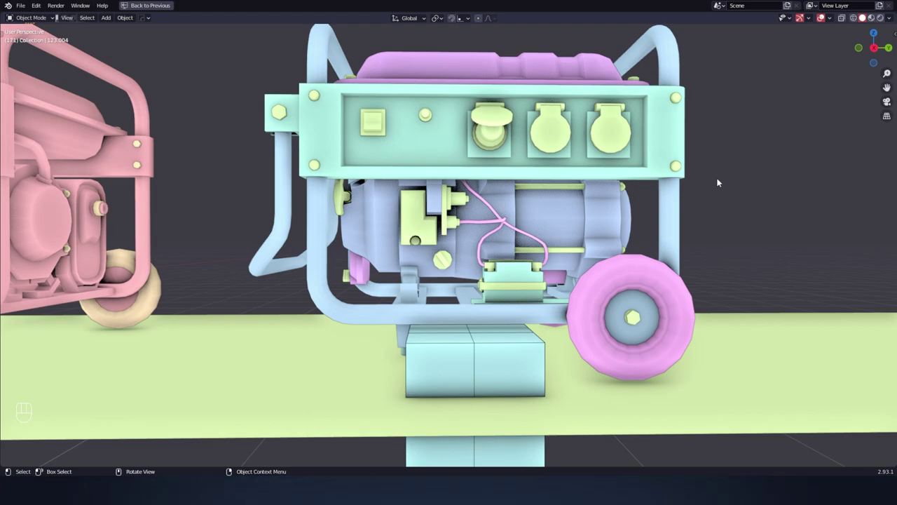
pyautogui.middleClick(726, 240)
pyautogui.moveTo(119, 214); pyautogui.dragTo(121, 198)
pyautogui.moveTo(121, 199); pyautogui.dragTo(91, 201)
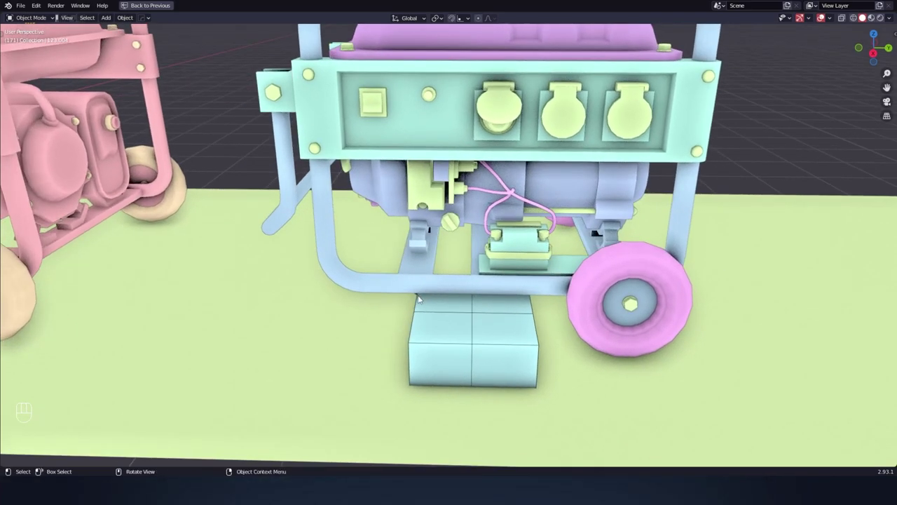
pyautogui.middleClick(743, 172)
pyautogui.moveTo(745, 195); pyautogui.dragTo(745, 177)
pyautogui.moveTo(747, 172); pyautogui.dragTo(451, 306)
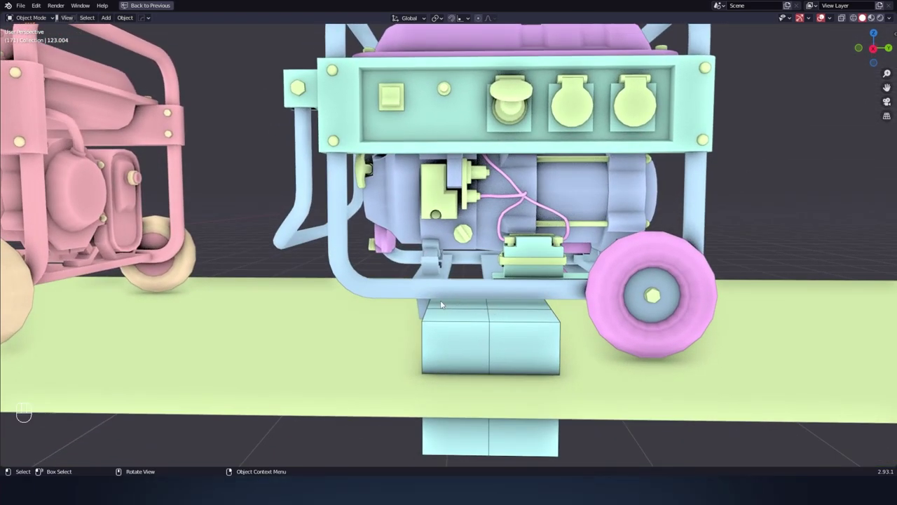
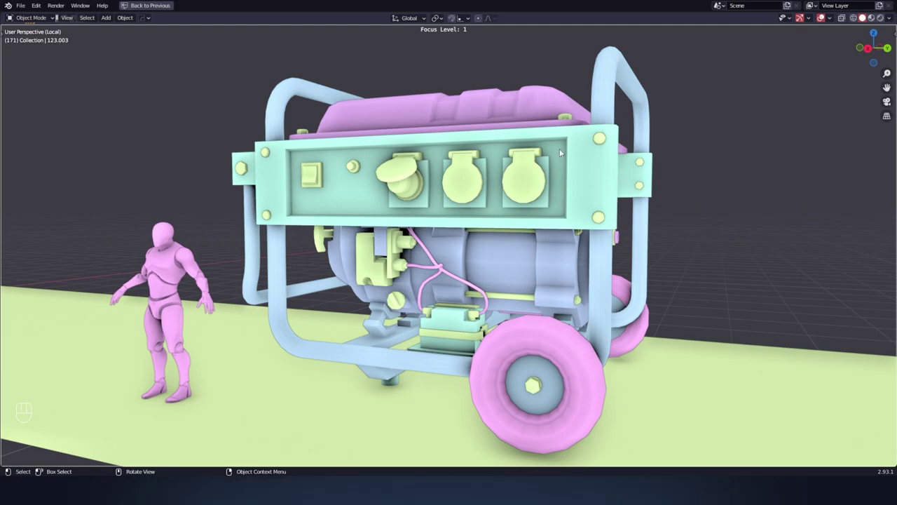
pyautogui.press('g')
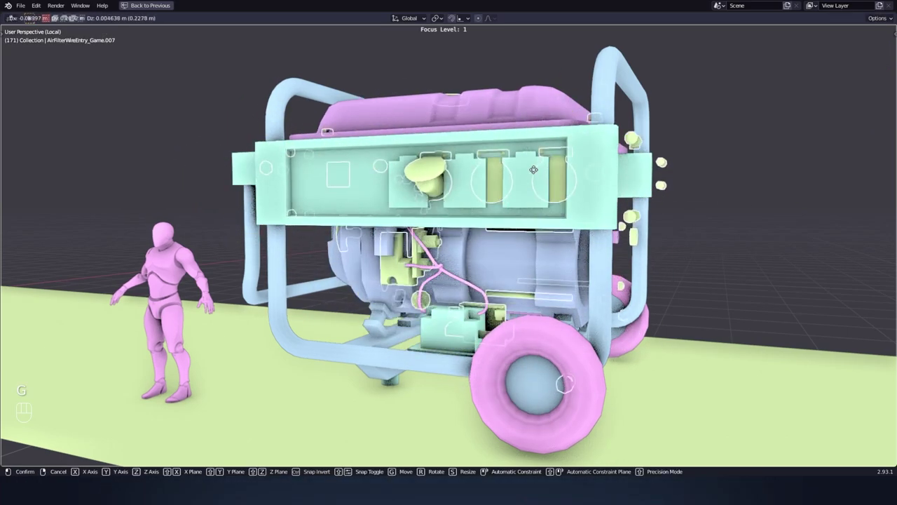
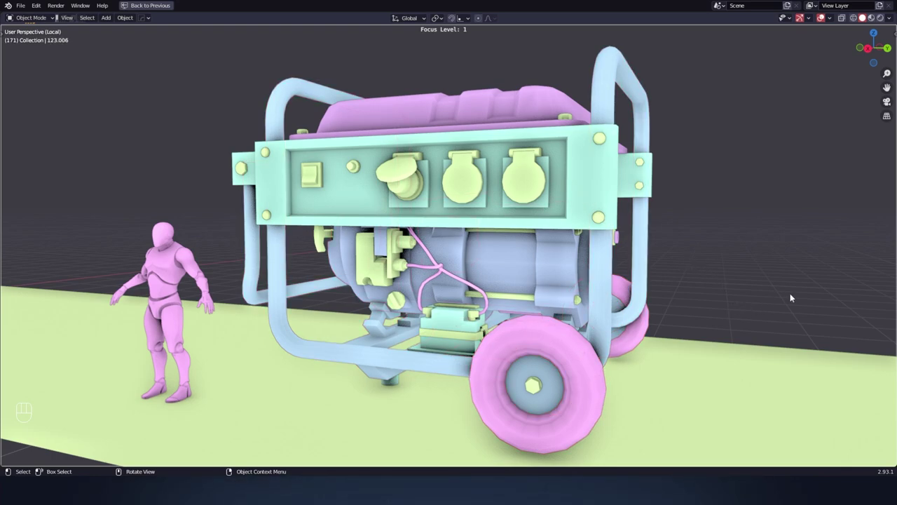
pyautogui.click(794, 304)
pyautogui.click(796, 303)
pyautogui.doubleClick(795, 304)
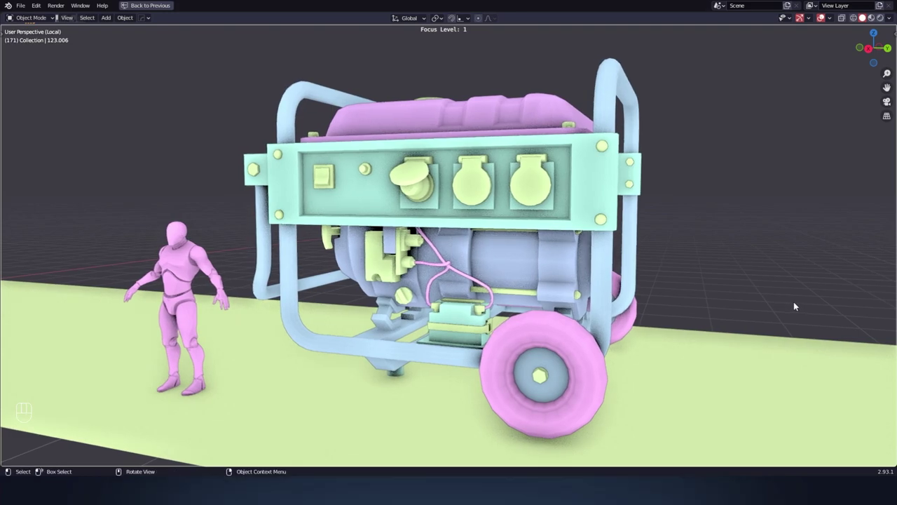